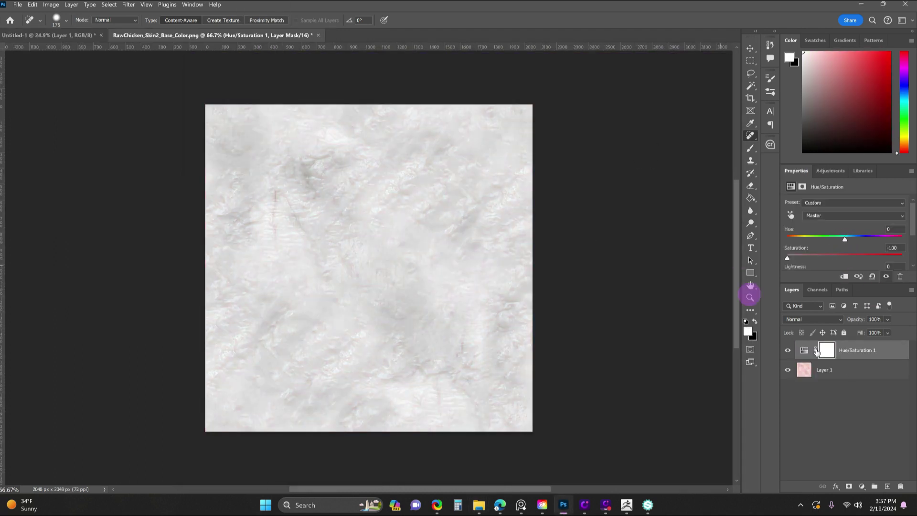
Step: Merge the desaturation, brightness and tone-curve adjustments down into the skin texture layer
{"action": "key", "text": "ctrl+e"}
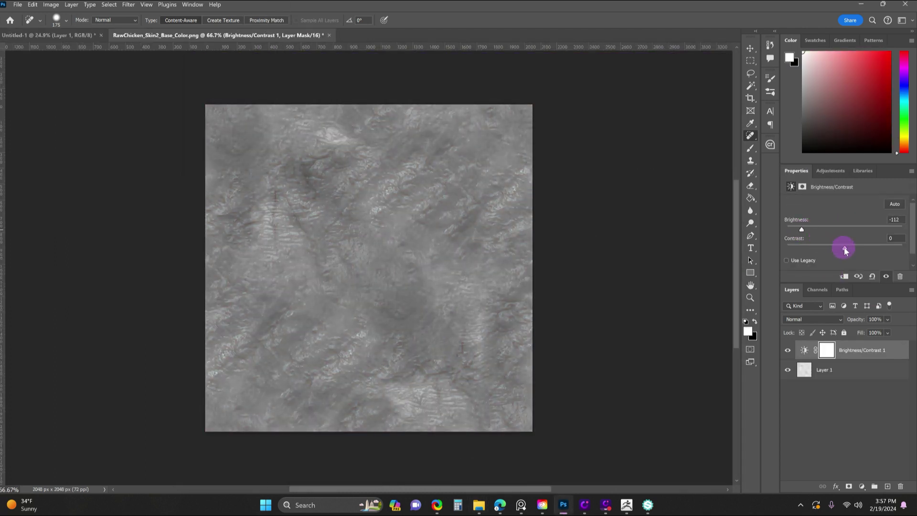
{"action": "key", "text": "ctrl+e"}
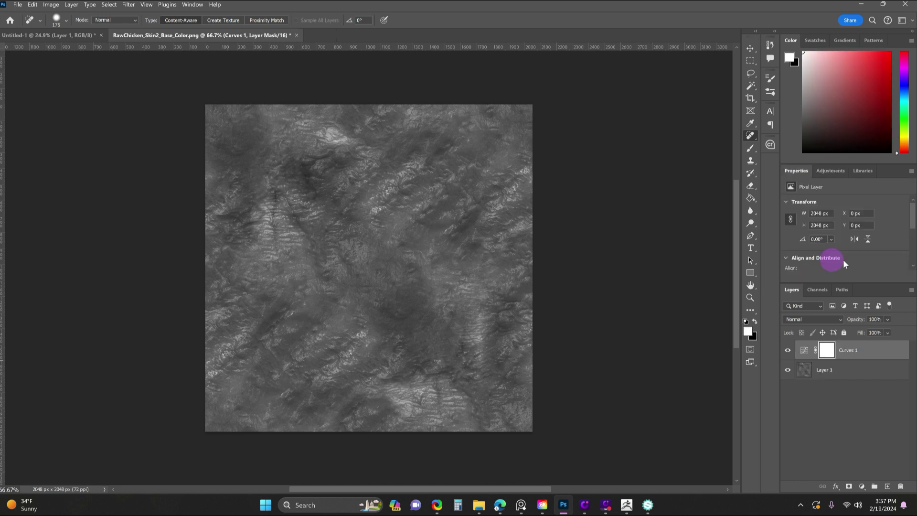
{"action": "scroll", "scroll_direction": "down", "scroll_amount": 3}
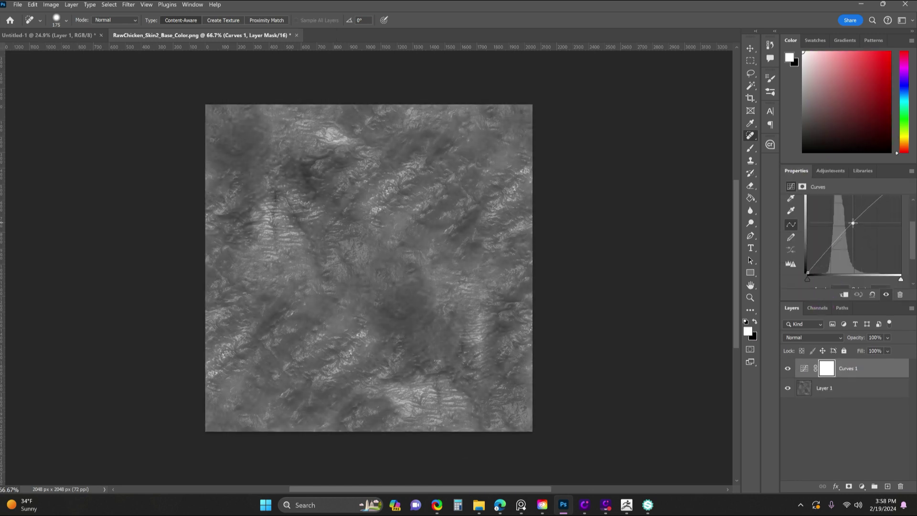
{"action": "key", "text": "ctrl+e"}
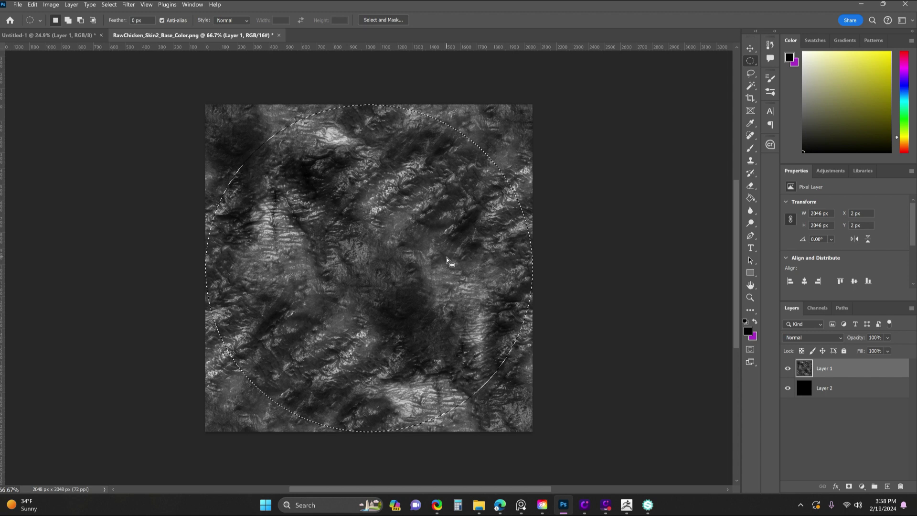
Step: Copy the elliptical selection of the greyscale texture onto its own layer for feathering into black
{"action": "key", "text": "ctrl+shift+v"}
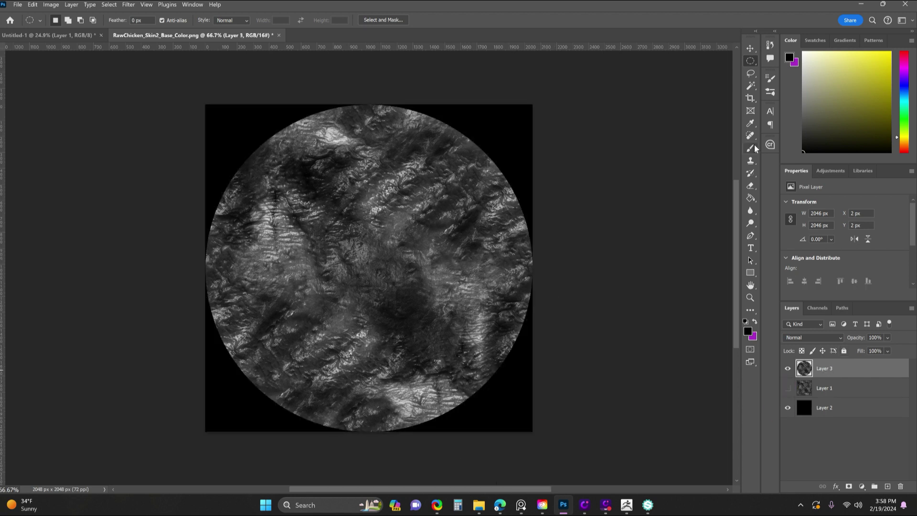
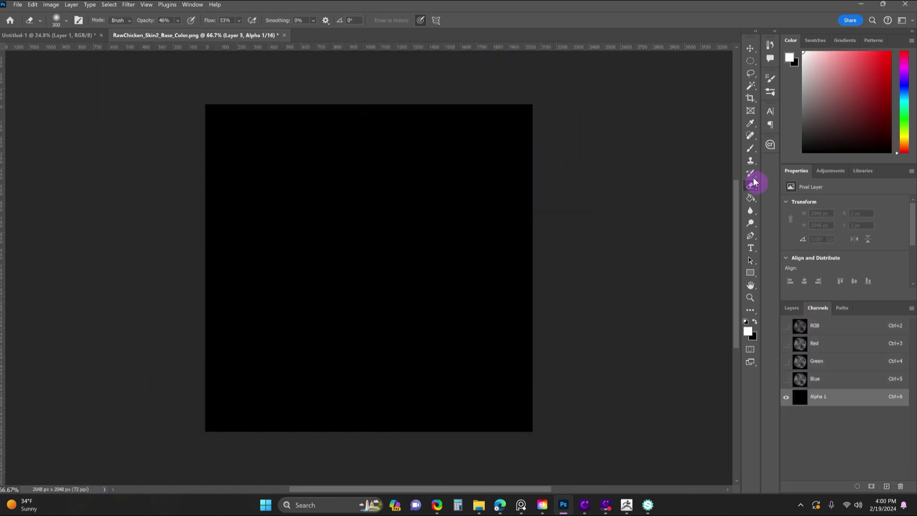
{"action": "right_click", "coordinate": [809, 367]}
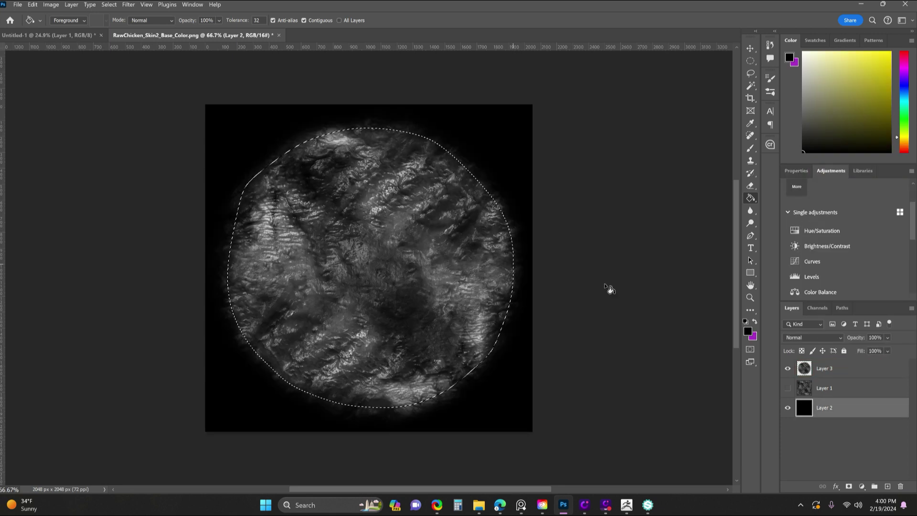
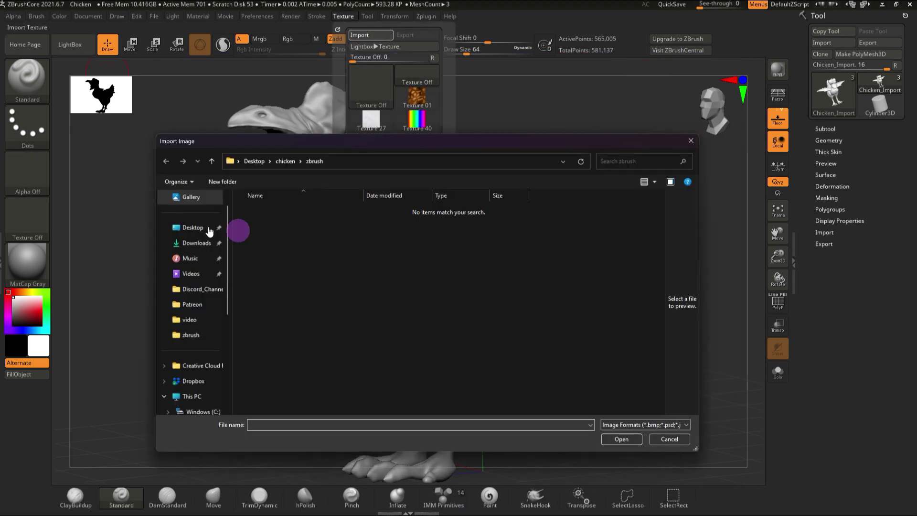
Step: Browse through folders in the Import Image dialog looking for the saved skin texture
{"action": "scroll", "scroll_direction": "down", "scroll_amount": 3}
{"action": "double_click", "coordinate": [316, 222]}
{"action": "double_click", "coordinate": [297, 270]}
{"action": "double_click", "coordinate": [302, 238]}
{"action": "double_click", "coordinate": [274, 228]}
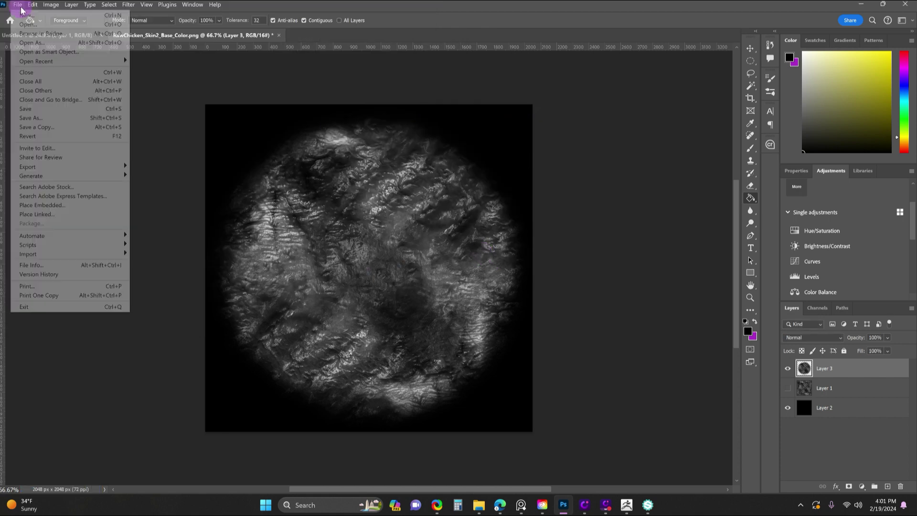
Step: Save the circular texture as a PNG copy named RawChicken_Skin2_ALPHA
{"action": "scroll", "scroll_direction": "down", "scroll_amount": 3}
{"action": "scroll", "scroll_direction": "up", "scroll_amount": 3}
{"action": "scroll", "scroll_direction": "down", "scroll_amount": 3}
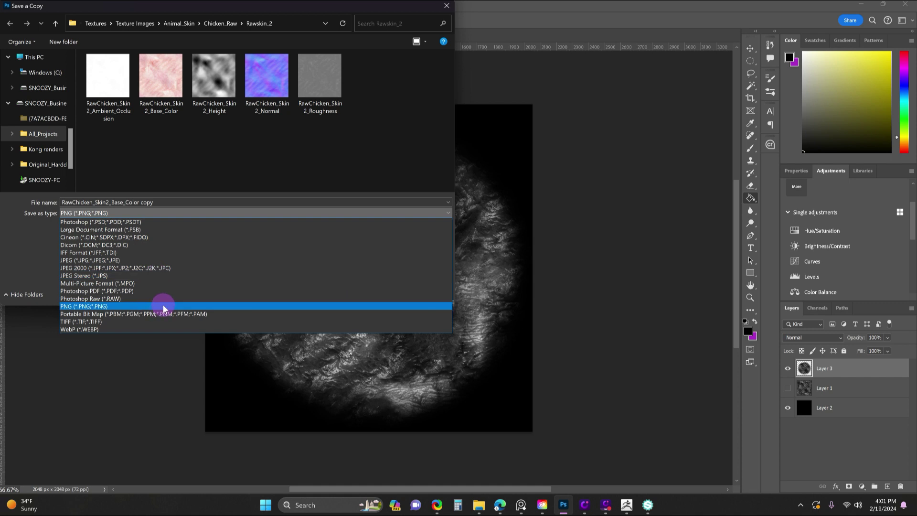
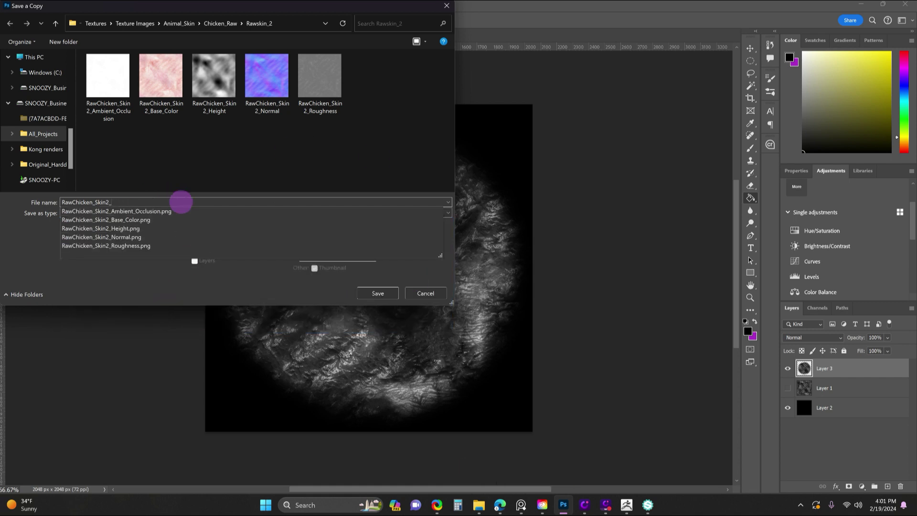
{"action": "type", "text": "alph"}
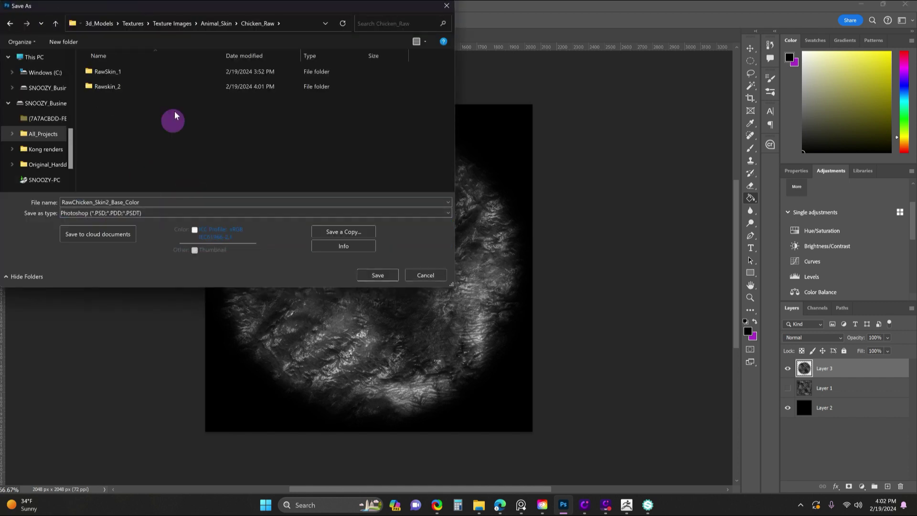
{"action": "scroll", "scroll_direction": "down", "scroll_amount": 3}
{"action": "scroll", "scroll_direction": "up", "scroll_amount": 3}
{"action": "type", "text": "ALPHA"}
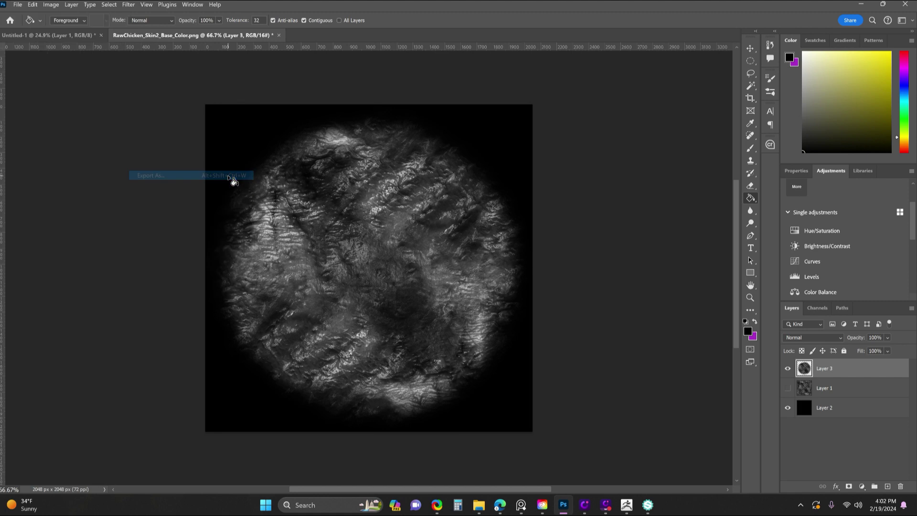
{"action": "scroll", "scroll_direction": "down", "scroll_amount": 3}
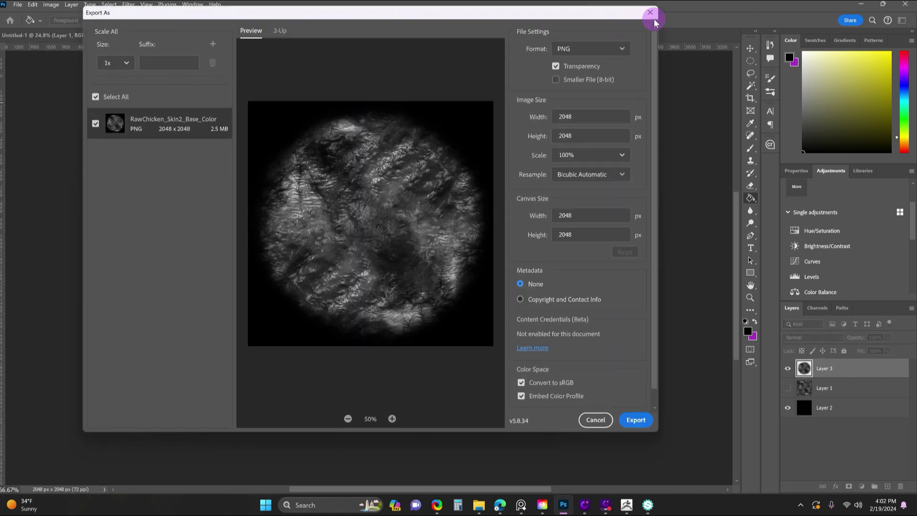
Step: Test-stamp the neck, undo it, and pick the imported skin texture as the brush alpha
{"action": "double_click", "coordinate": [350, 20]}
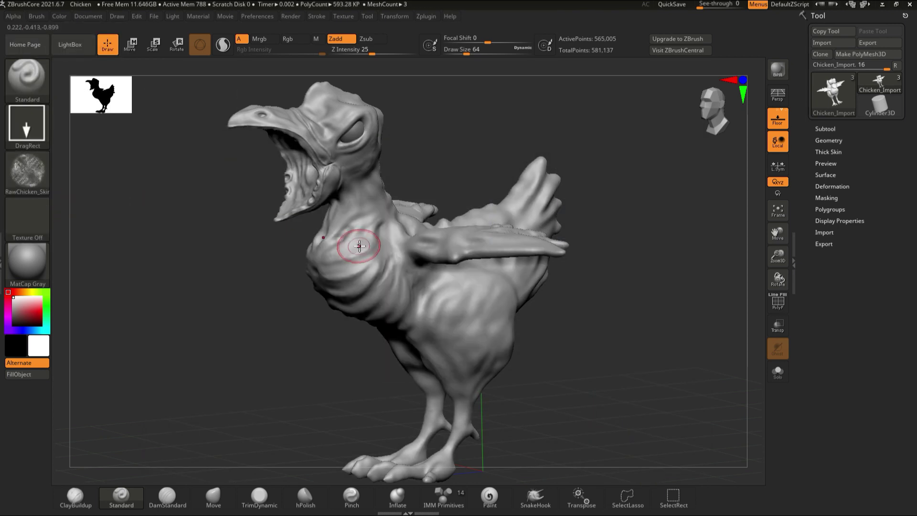
{"action": "left_click", "coordinate": [541, 230]}
{"action": "key", "text": "ctrl+z"}
{"action": "key", "text": "ctrl+z"}
{"action": "left_click", "coordinate": [592, 322]}
{"action": "left_click", "coordinate": [543, 326]}
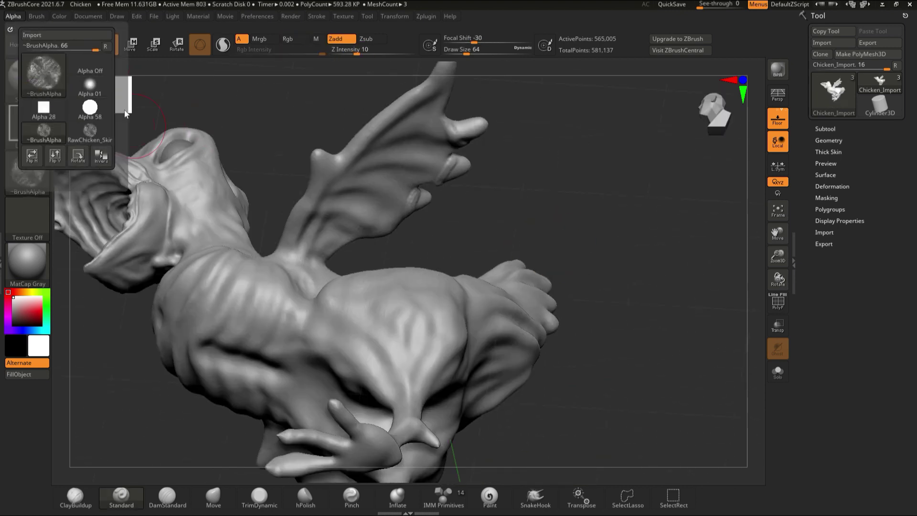
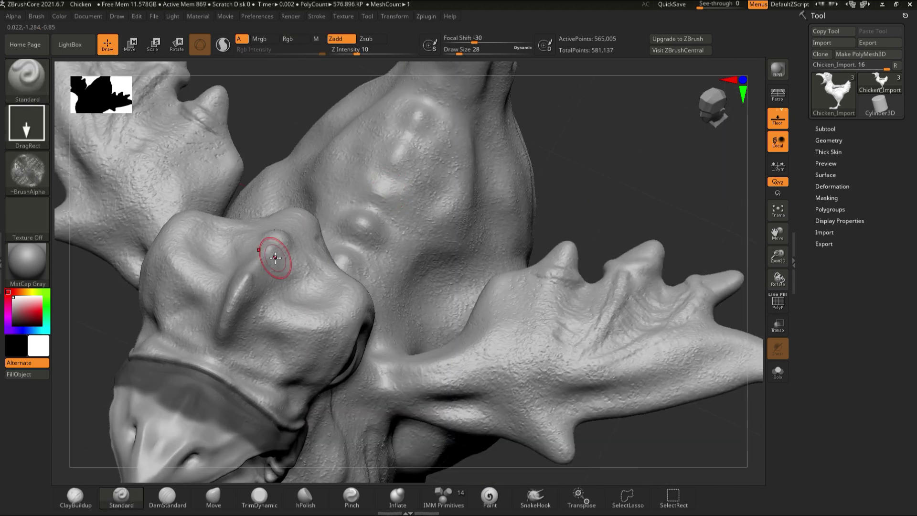
Step: Stamp the skin texture repeatedly across the chicken's neck and body as wrinkled detail
{"action": "left_click", "coordinate": [460, 136]}
{"action": "left_click", "coordinate": [491, 160]}
{"action": "left_click", "coordinate": [382, 148]}
{"action": "left_click", "coordinate": [443, 198]}
{"action": "left_click", "coordinate": [478, 210]}
{"action": "double_click", "coordinate": [624, 322]}
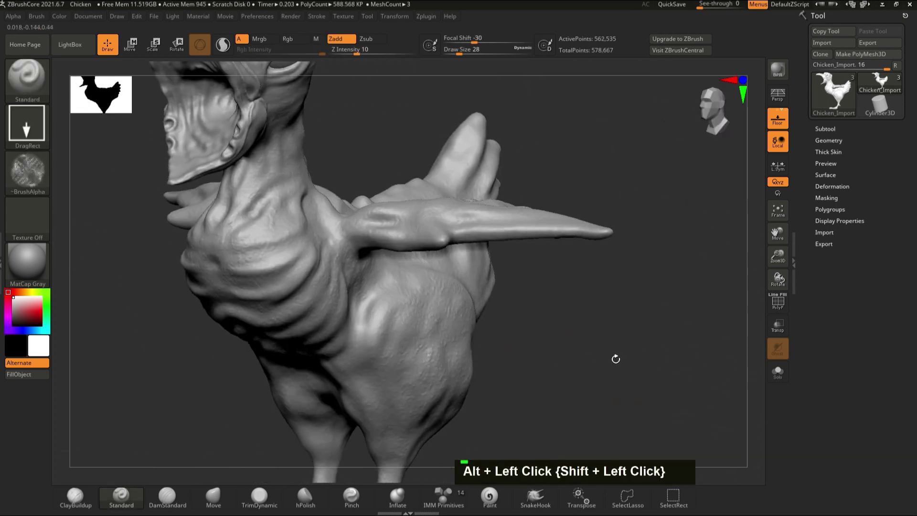
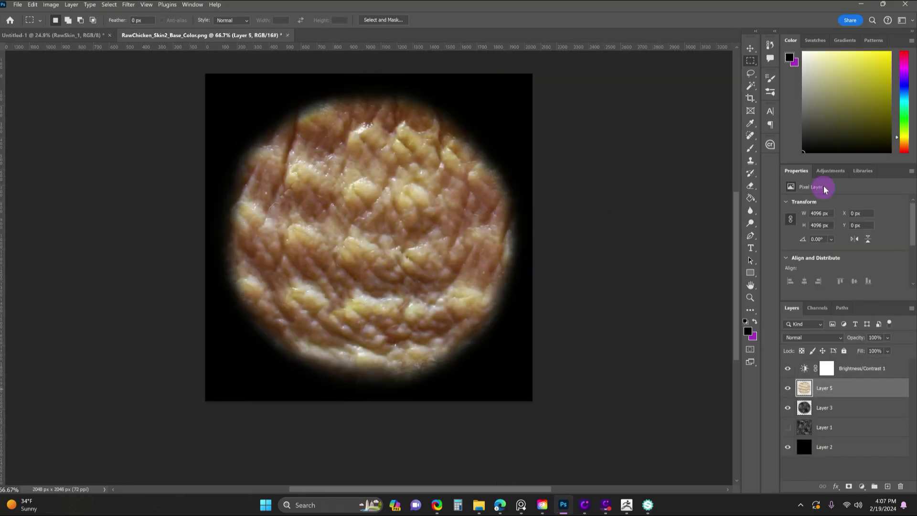
Step: Merge the brightness and curve adjustments into the scaly texture, then resize the Healing Brush to spot-heal its edge
{"action": "key", "text": "ctrl+e"}
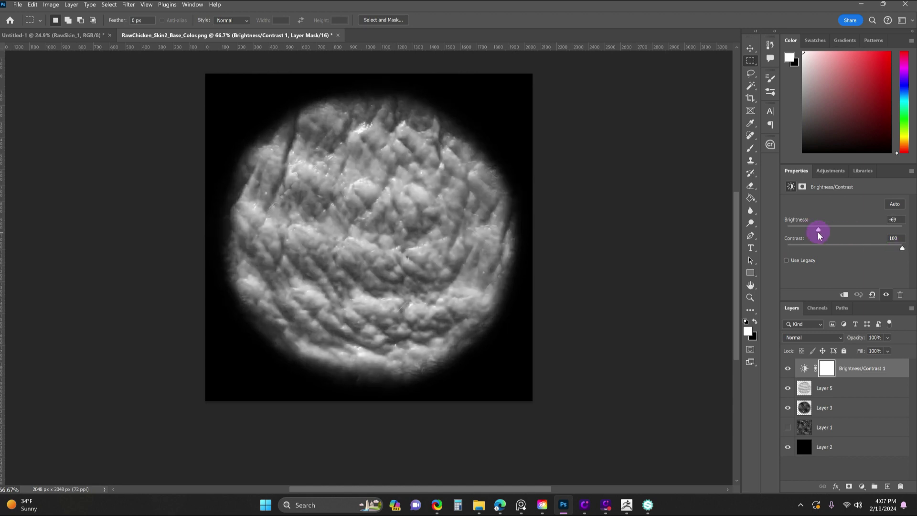
{"action": "key", "text": "ctrl+e"}
{"action": "key", "text": "Delete"}
{"action": "scroll", "scroll_direction": "down", "scroll_amount": 3}
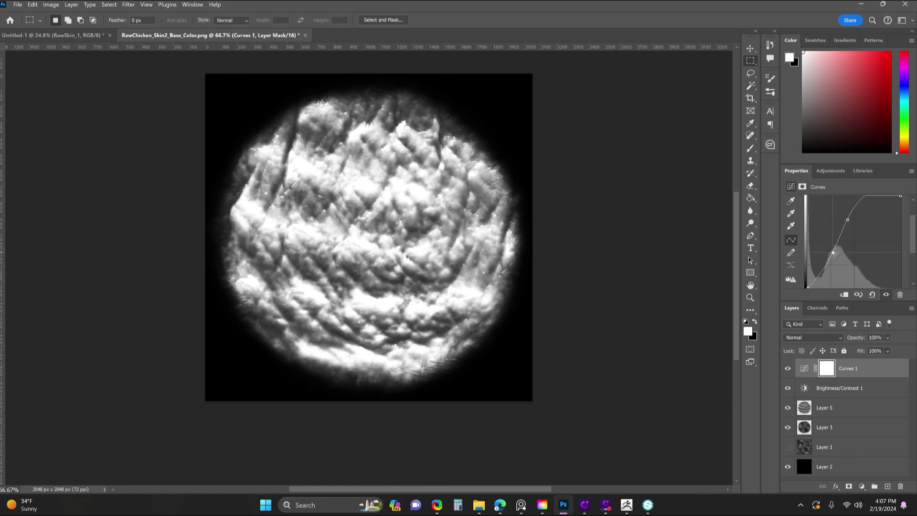
{"action": "key", "text": "["}
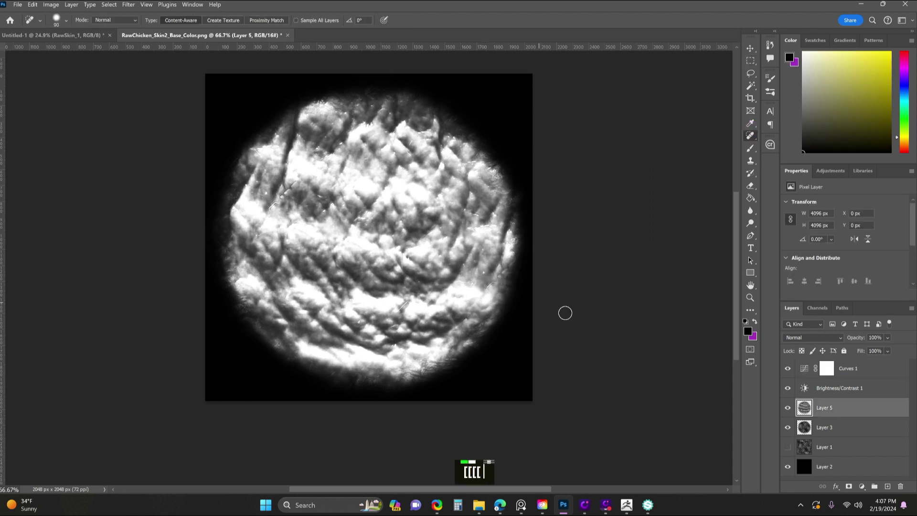
{"action": "type", "text": "[[[[]]]"}
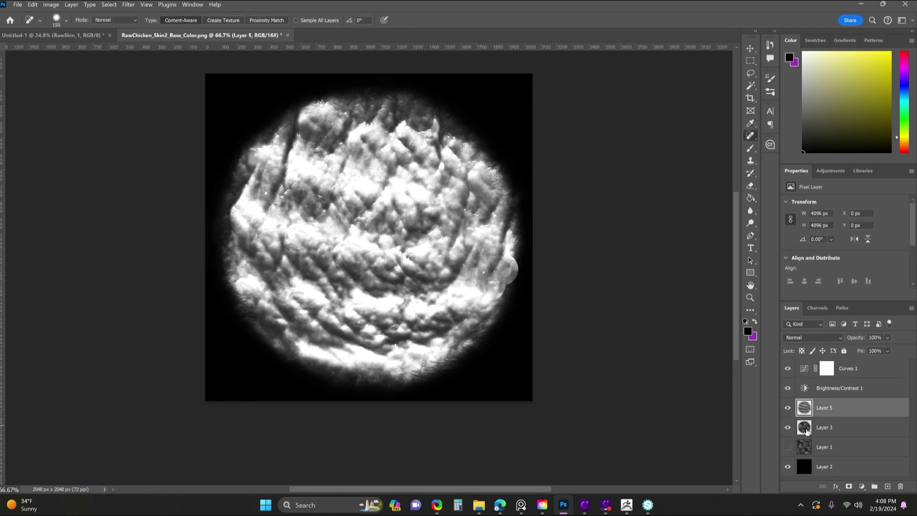
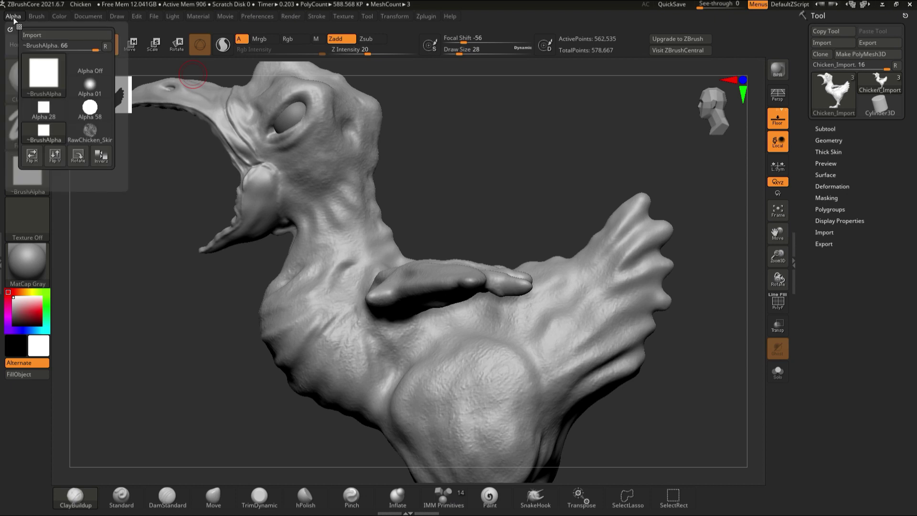
Step: Choose the RawChicken_Skin texture as the brush alpha from the Alpha palette
{"action": "double_click", "coordinate": [273, 208]}
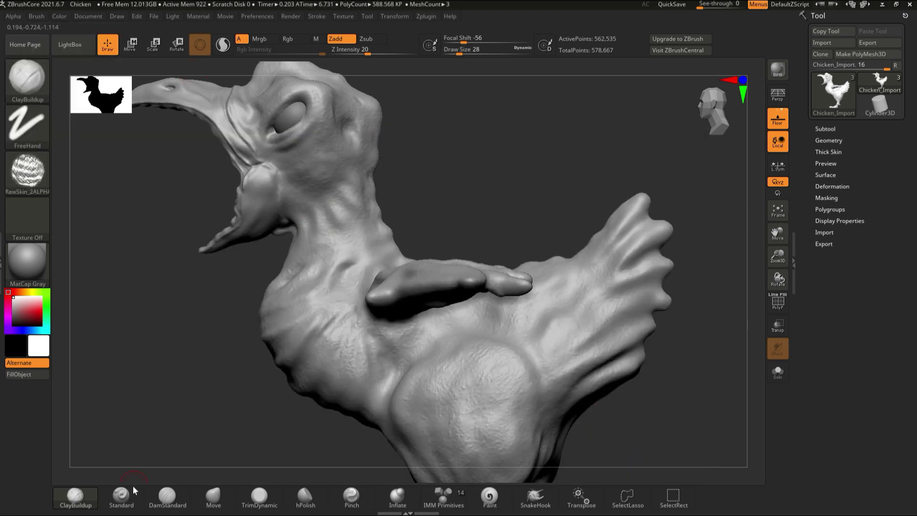
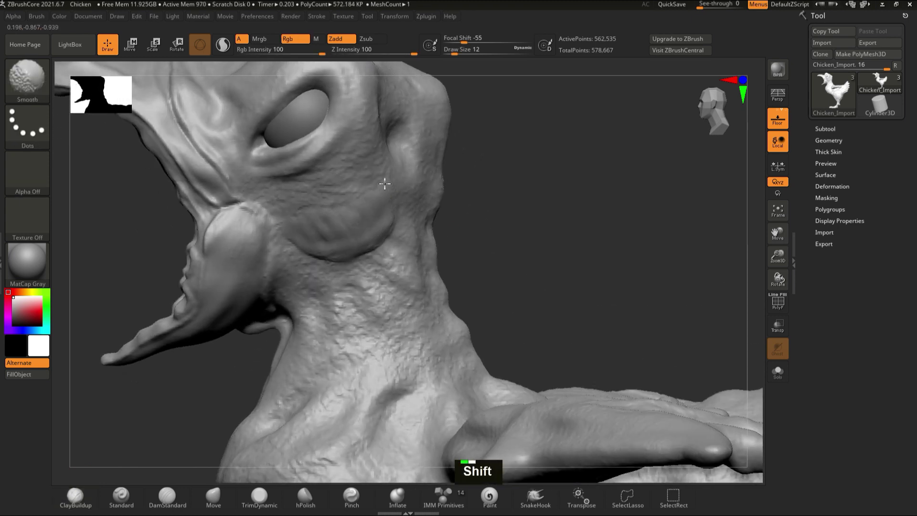
Step: Switch back to additive clay sculpting to start shaping the teeth
{"action": "left_click", "coordinate": [390, 187]}
{"action": "double_click", "coordinate": [369, 245]}
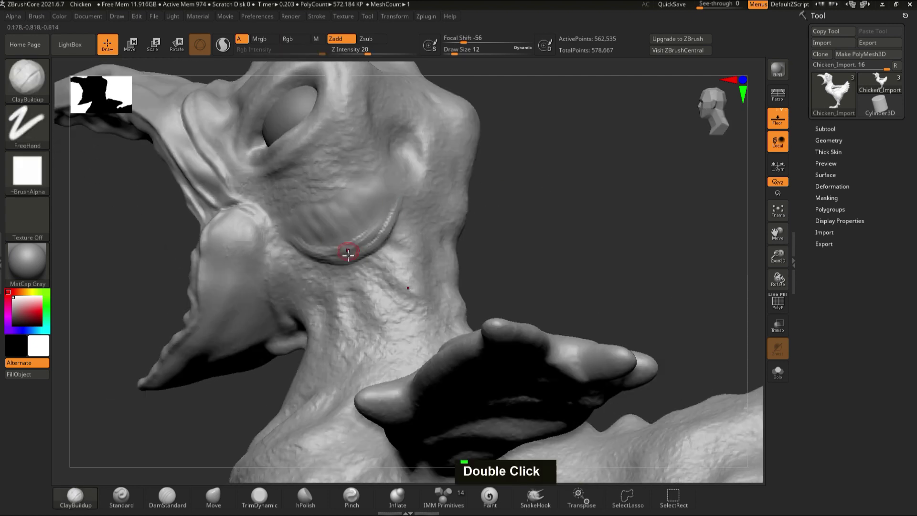
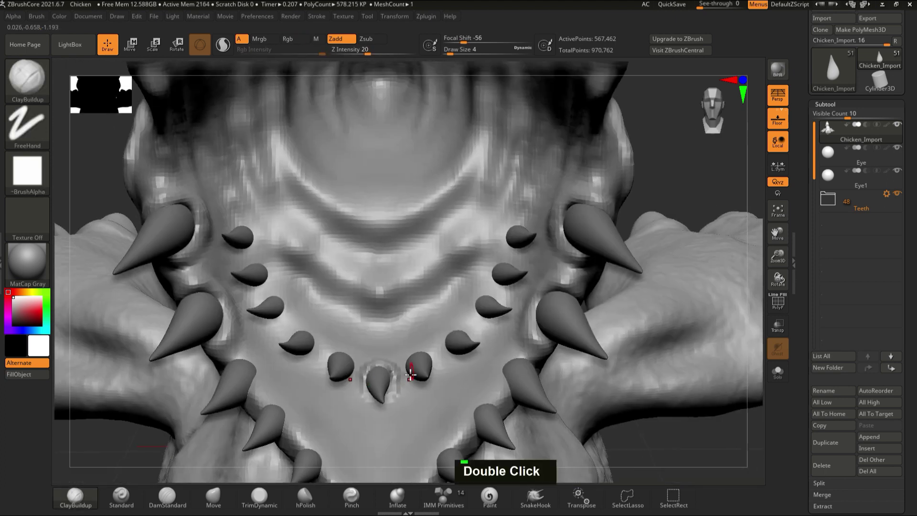
Step: Stamp raised gum rings around the bases of two small teeth on the jaw
{"action": "double_click", "coordinate": [415, 372]}
{"action": "double_click", "coordinate": [468, 347]}
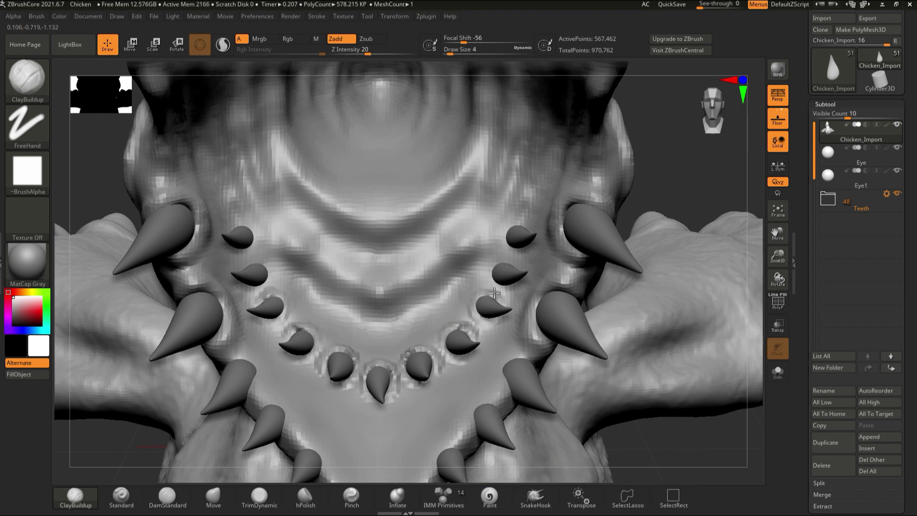
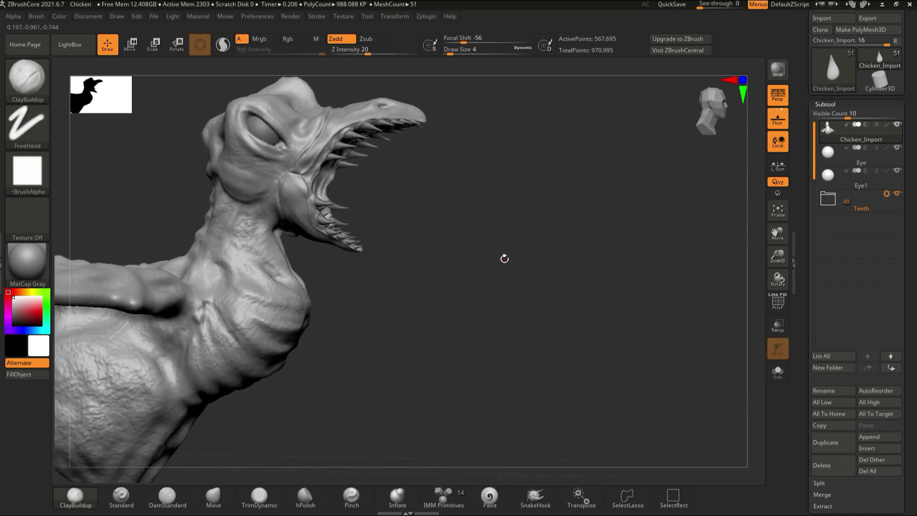
Step: QuickSave the project, stretch the appended cube into a long plank and move it toward the beak, viewed from the side
{"action": "double_click", "coordinate": [525, 285]}
{"action": "left_click", "coordinate": [495, 285]}
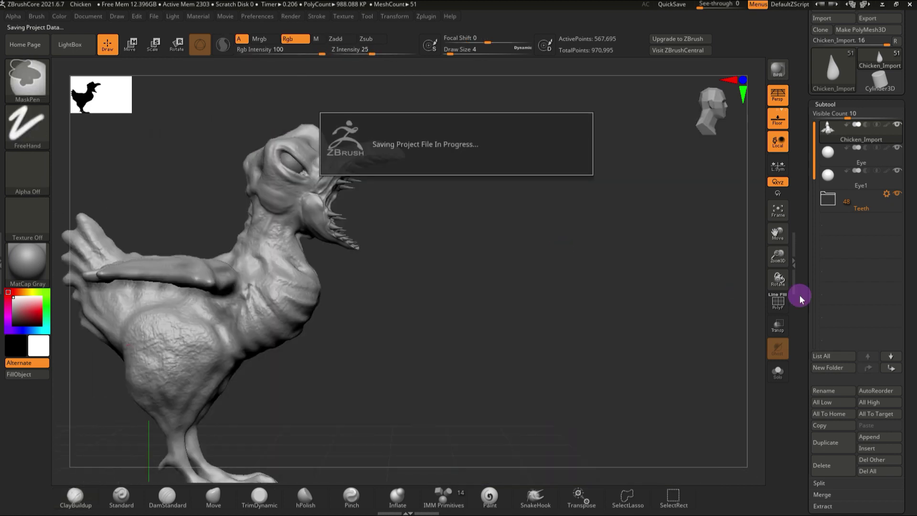
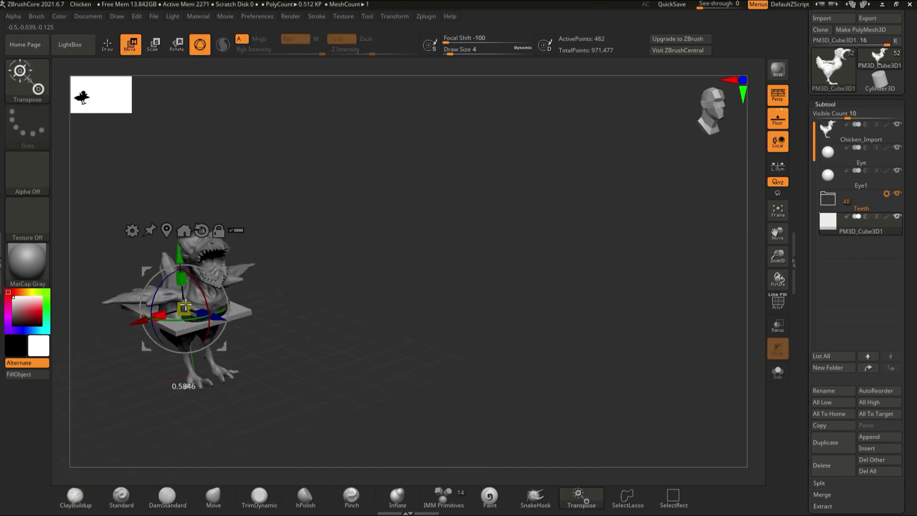
{"action": "left_click", "coordinate": [431, 259]}
{"action": "left_click", "coordinate": [432, 353]}
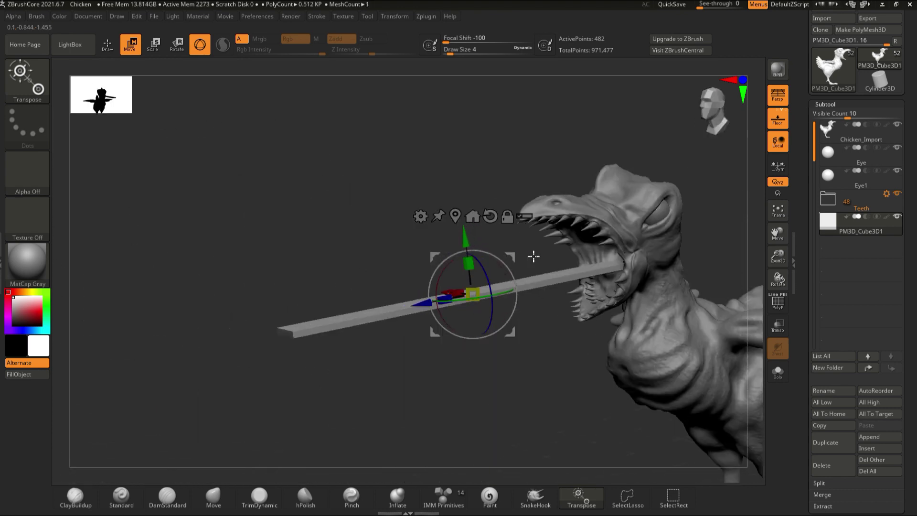
{"action": "left_click", "coordinate": [573, 371]}
{"action": "left_click", "coordinate": [547, 372]}
{"action": "left_click", "coordinate": [567, 373]}
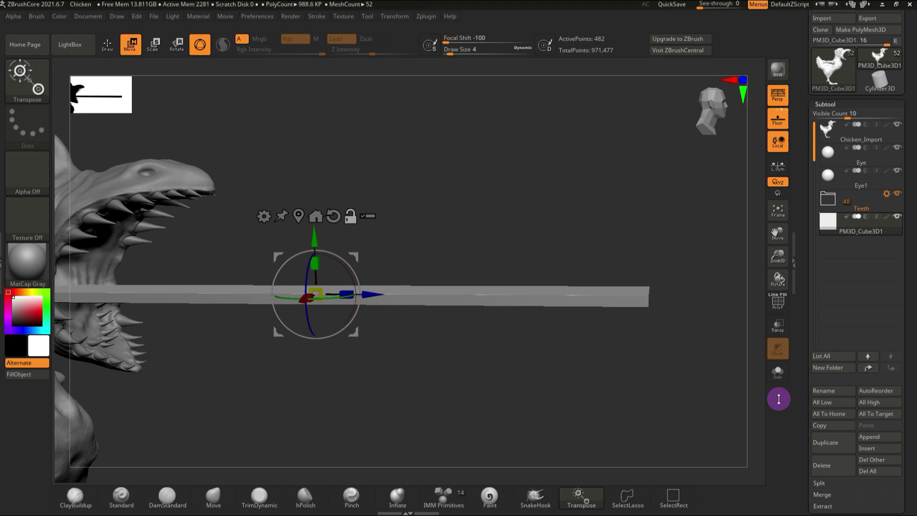
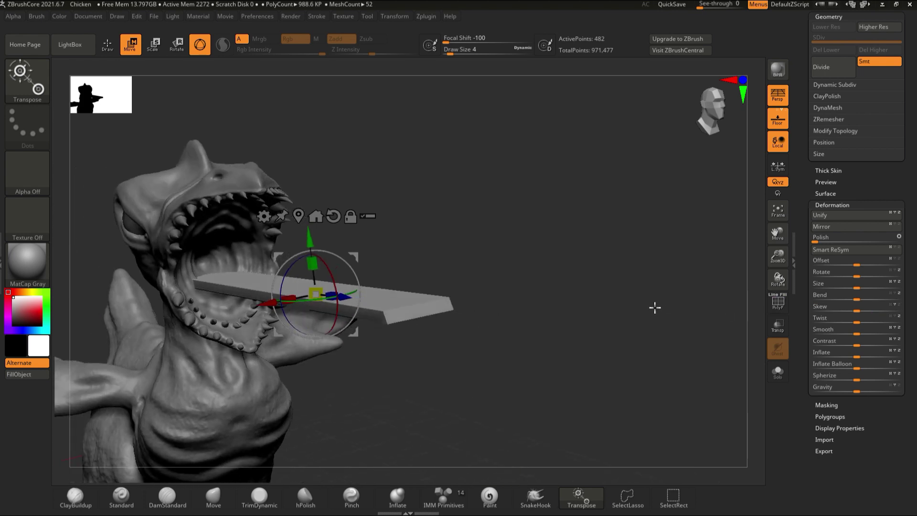
Step: Bend the plank with the Move brush, enlarging the draw size as needed
{"action": "left_click", "coordinate": [602, 309]}
{"action": "left_click", "coordinate": [611, 293]}
{"action": "type", "text": "]]]]]]]]]]]]]]]]×]]]]]]]]]]]]]]]]]×]]]]"}
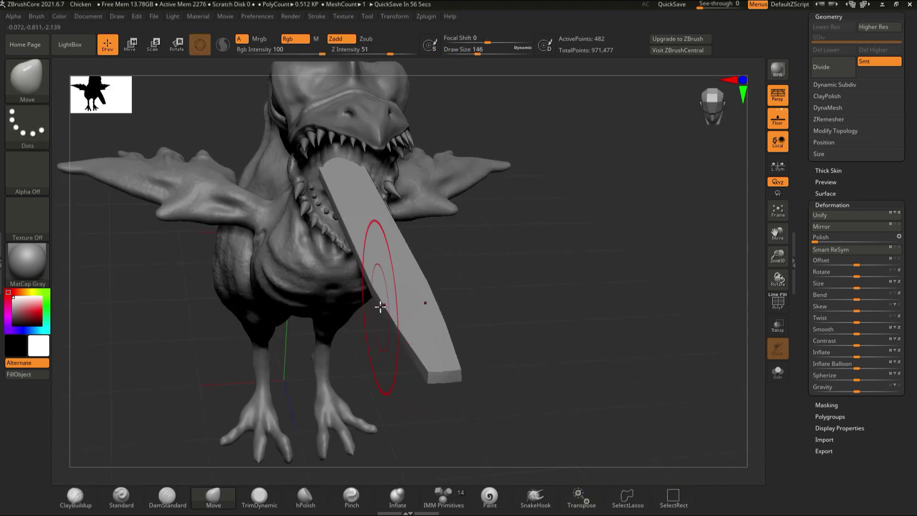
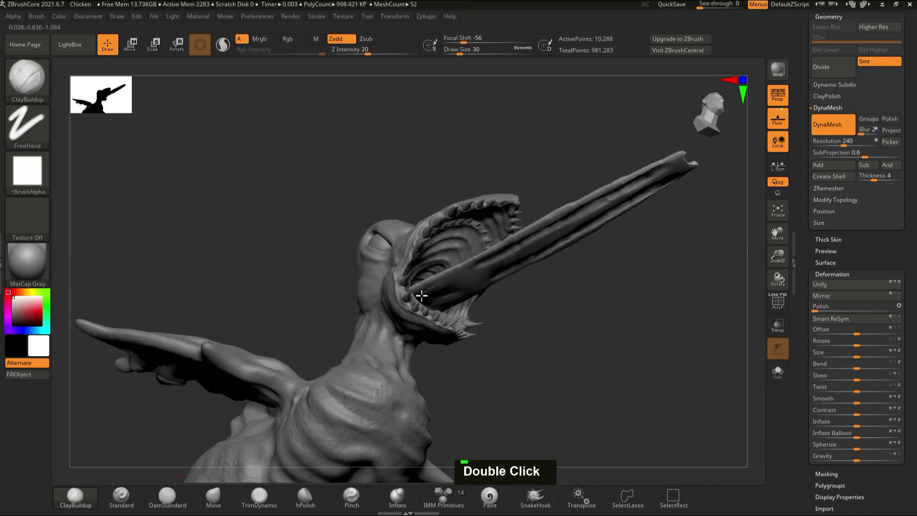
Step: Smooth the plank in the beak, sculpt its tip, and inflate it into a rounded tongue-like form
{"action": "double_click", "coordinate": [496, 259]}
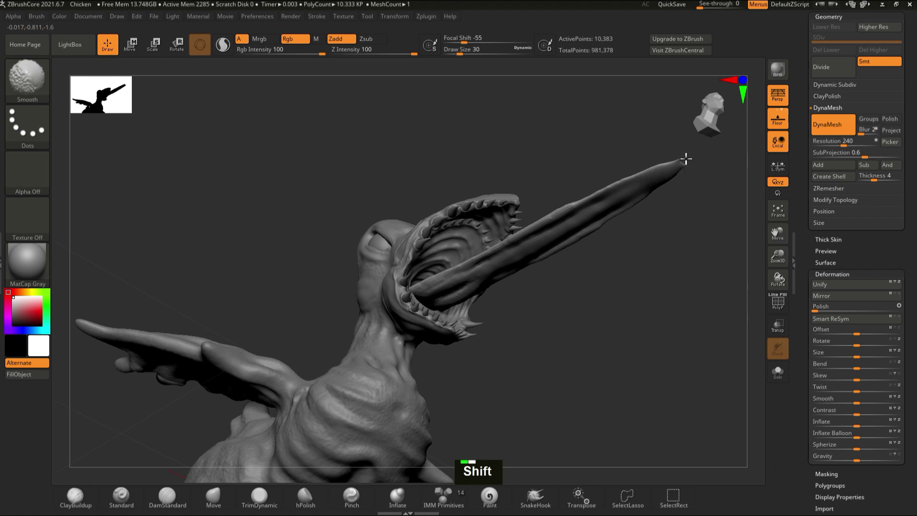
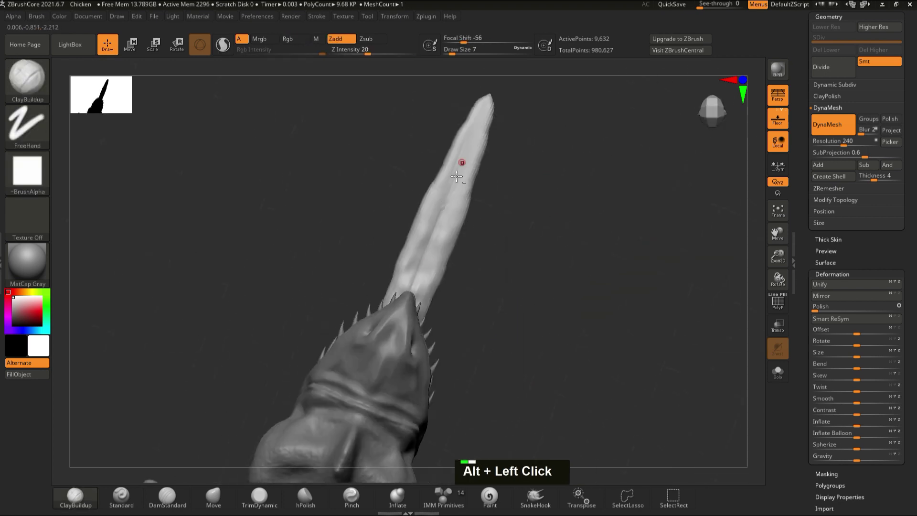
{"action": "left_click", "coordinate": [534, 201]}
{"action": "key", "text": "]"}
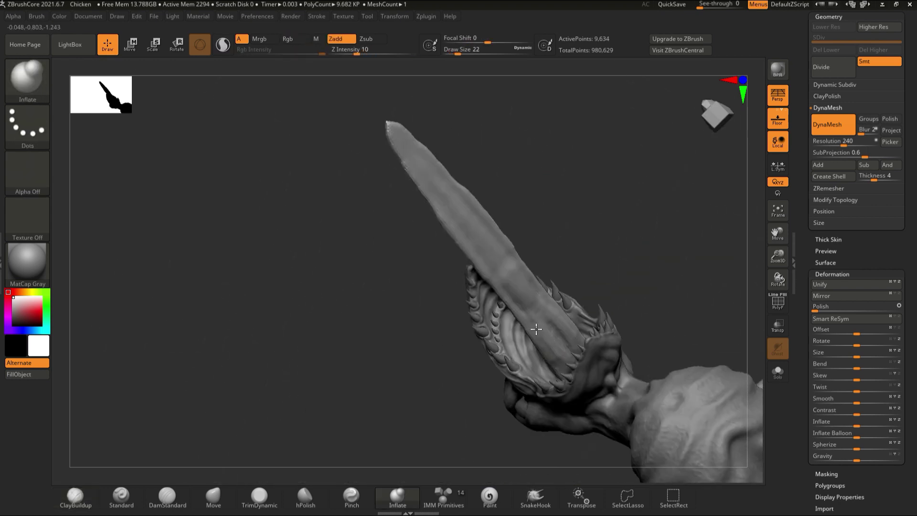
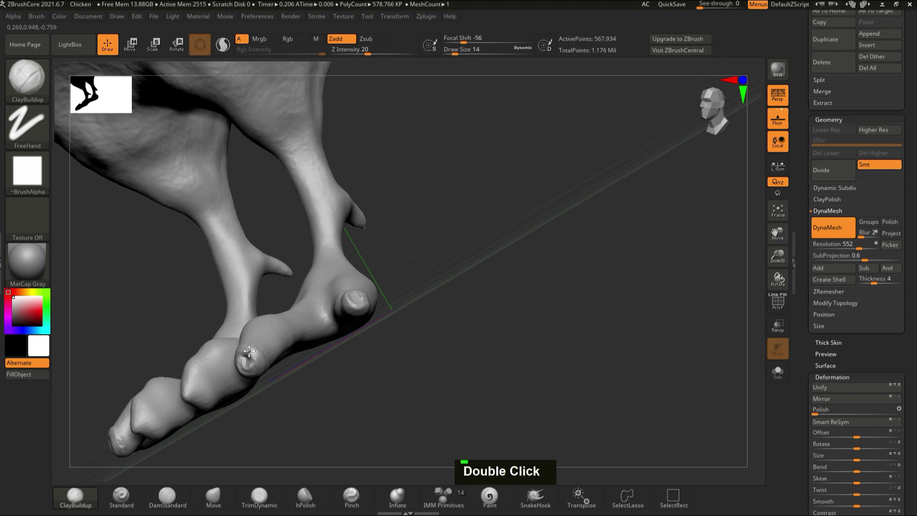
Step: Build up the toe pads and add ridged scale creases across the toes with ClayBuildup
{"action": "left_click", "coordinate": [431, 264]}
{"action": "left_click", "coordinate": [457, 234]}
{"action": "double_click", "coordinate": [251, 255]}
{"action": "left_click", "coordinate": [352, 276]}
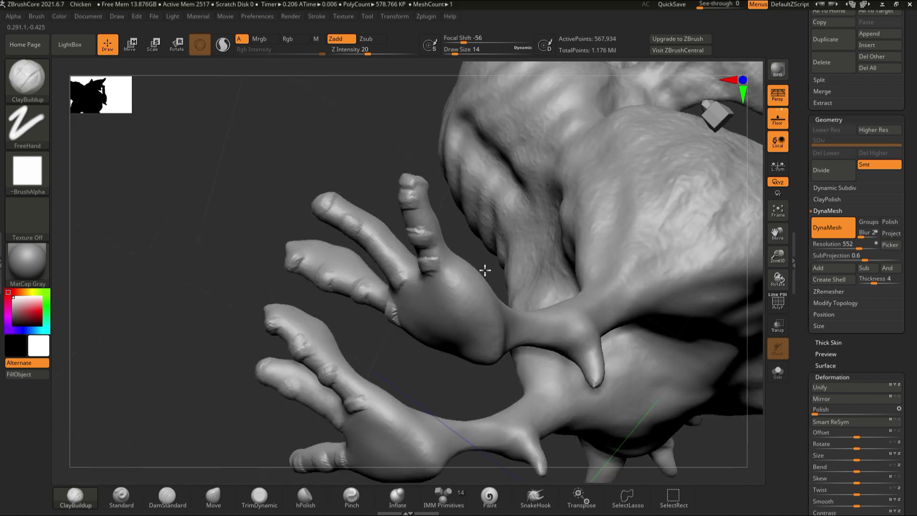
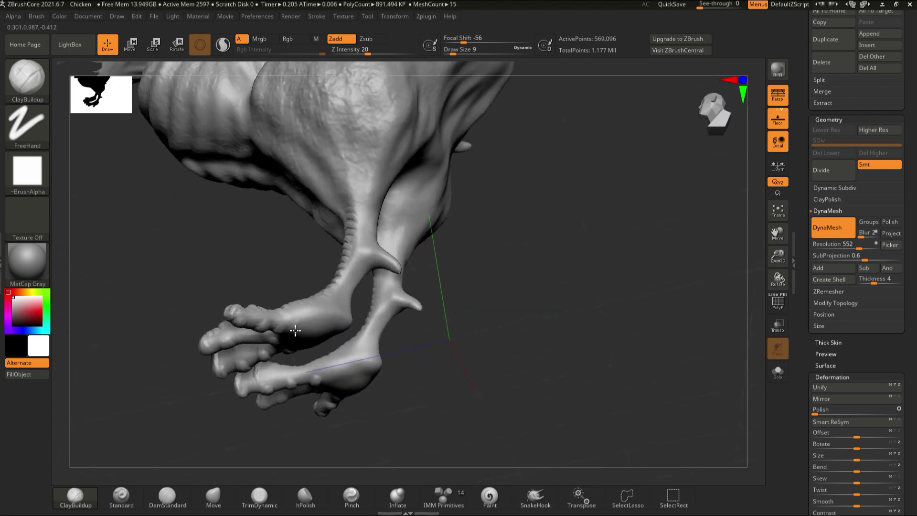
Step: Sculpt scales onto the front toe and scaly texture on the foot underside
{"action": "left_click", "coordinate": [438, 374]}
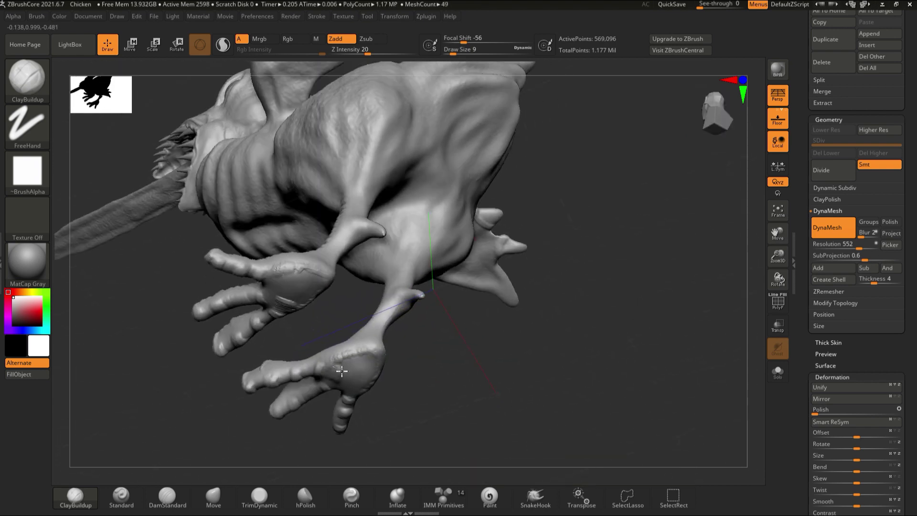
{"action": "double_click", "coordinate": [346, 390]}
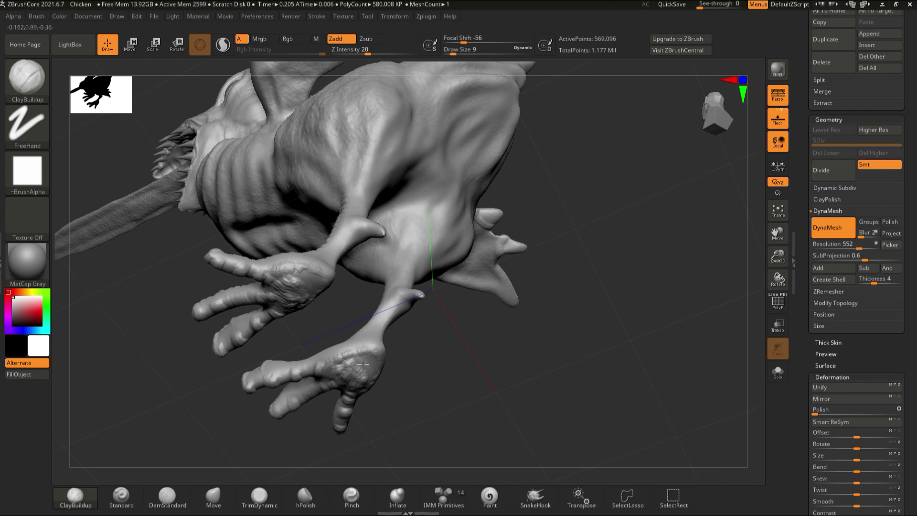
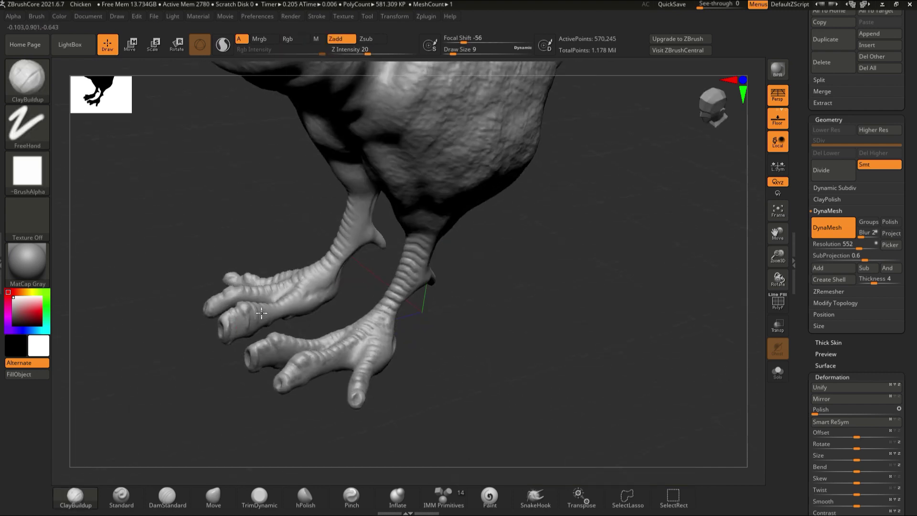
Step: Add scale detail across the toes of both feet, then frame the whole chicken sculpt
{"action": "double_click", "coordinate": [286, 310]}
{"action": "left_click", "coordinate": [372, 290]}
{"action": "double_click", "coordinate": [391, 285]}
{"action": "left_click", "coordinate": [430, 352]}
{"action": "double_click", "coordinate": [450, 320]}
{"action": "left_click", "coordinate": [400, 341]}
{"action": "left_click", "coordinate": [272, 198]}
{"action": "double_click", "coordinate": [455, 345]}
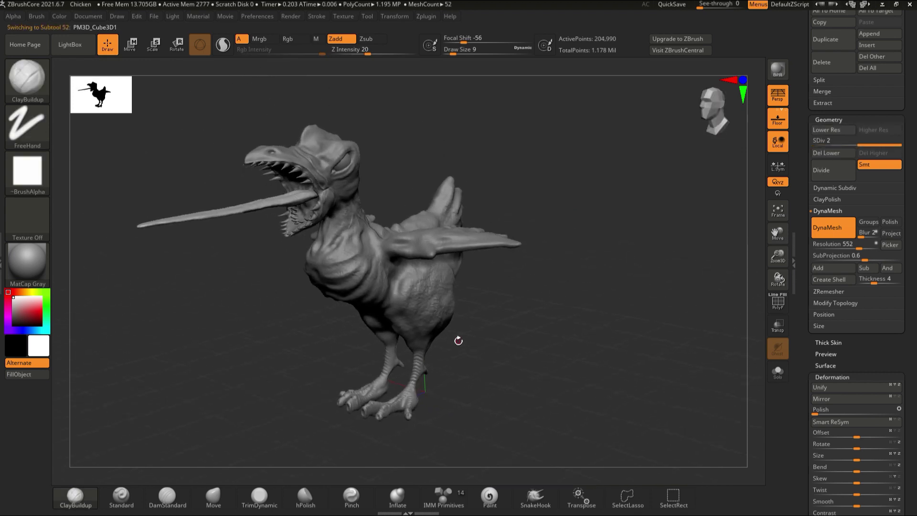